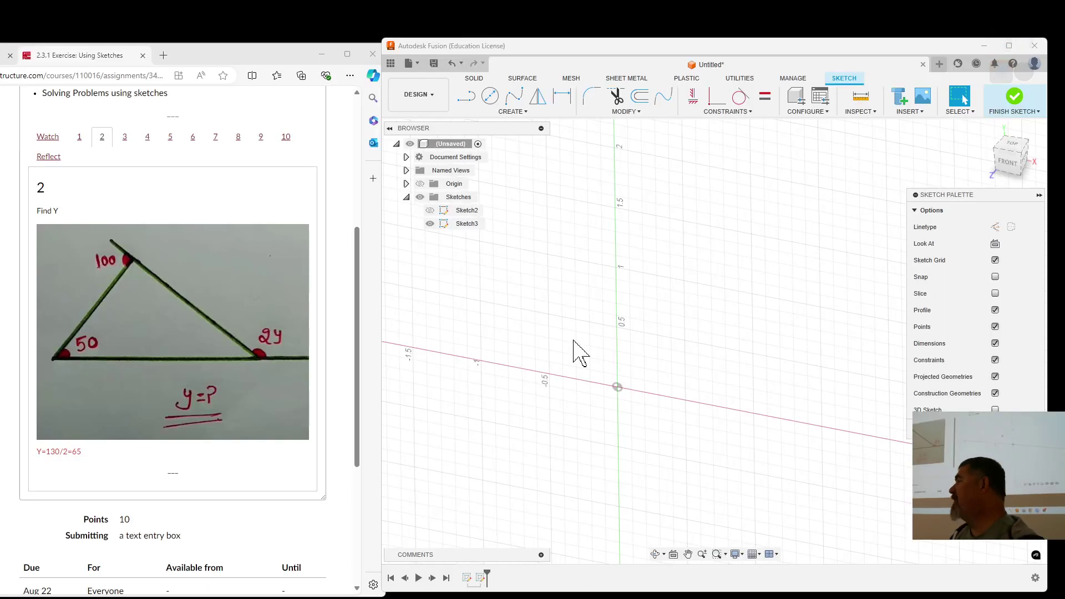
- Start the Line tool to begin sketching the triangle from the origin
click(472, 106)
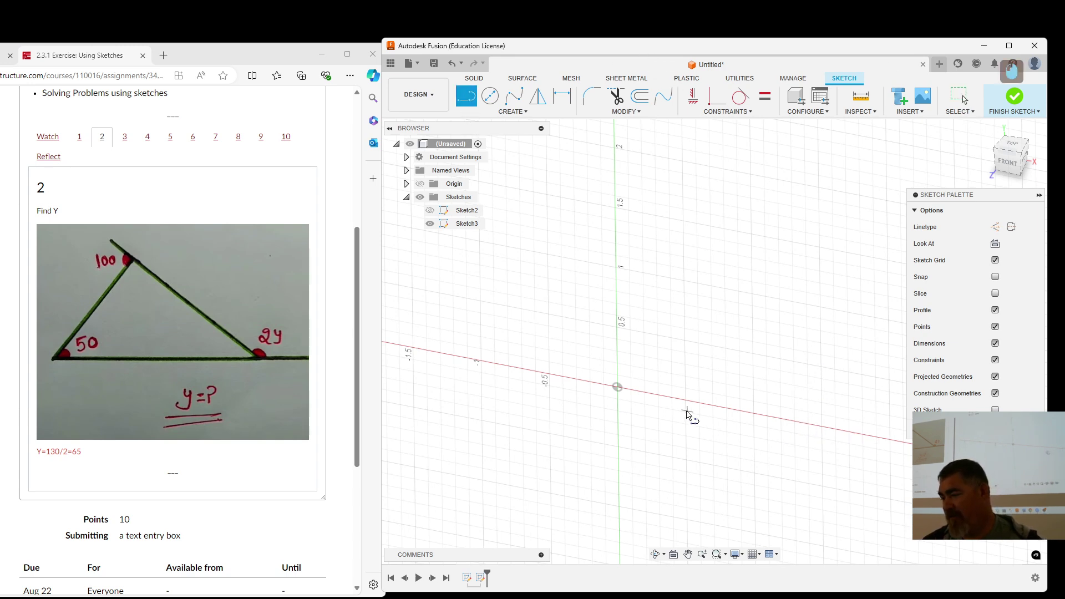
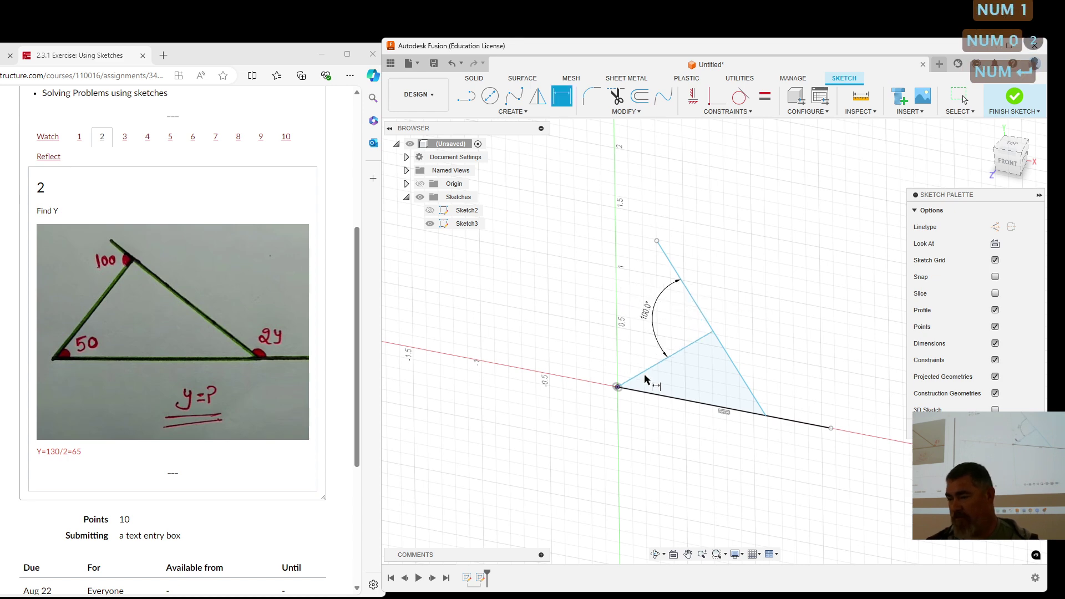
- Dimension the angle between the baseline and the rising side at the origin as 50°
click(644, 378)
click(655, 396)
click(682, 390)
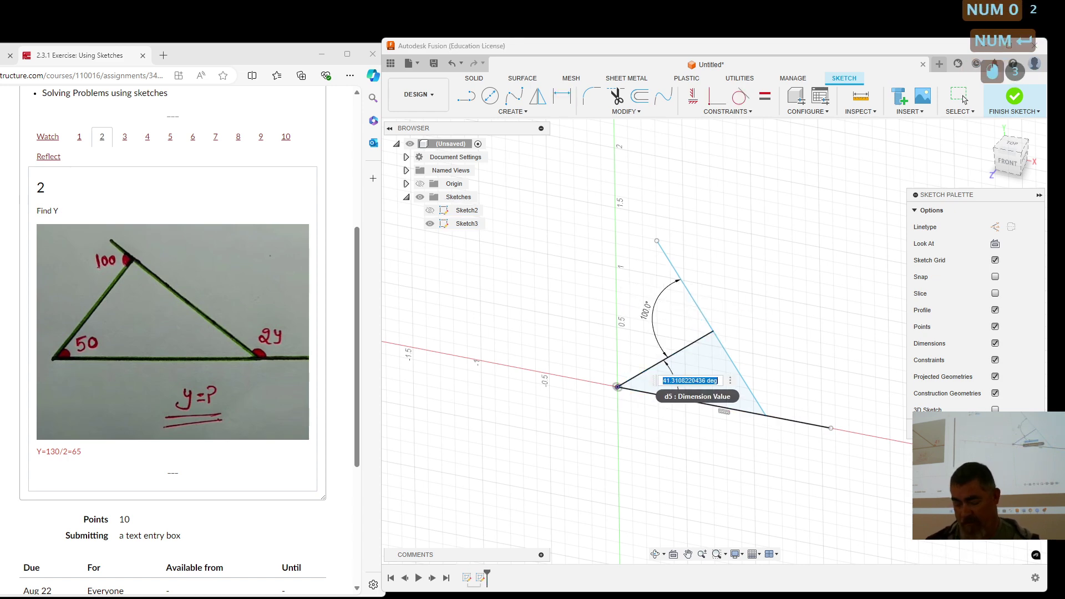
key(KP_5)
key(KP_0)
key(KP_Enter)
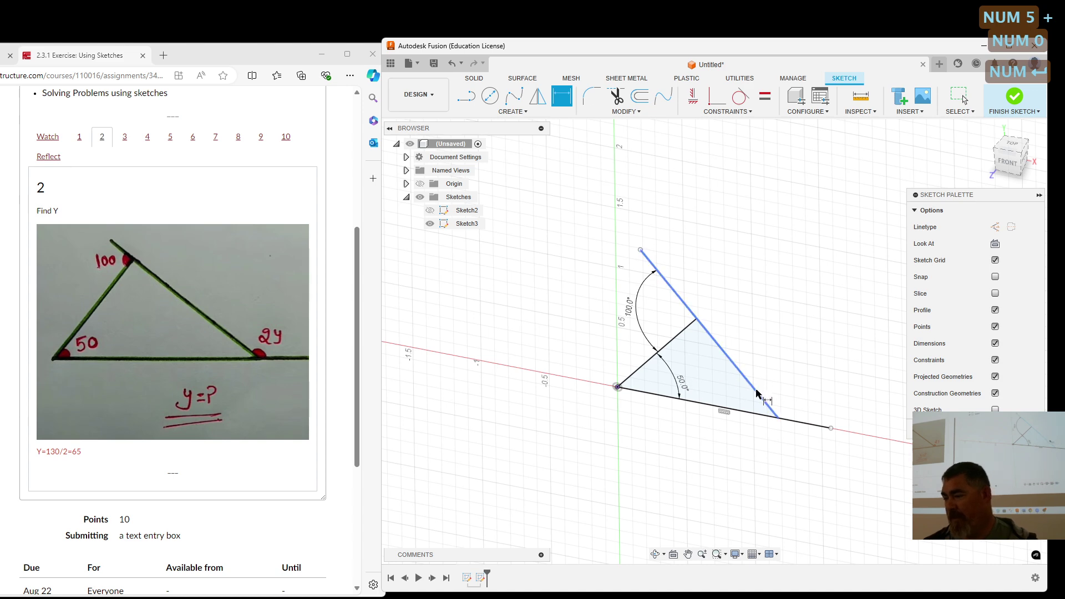
click(759, 396)
click(811, 428)
click(832, 387)
click(778, 359)
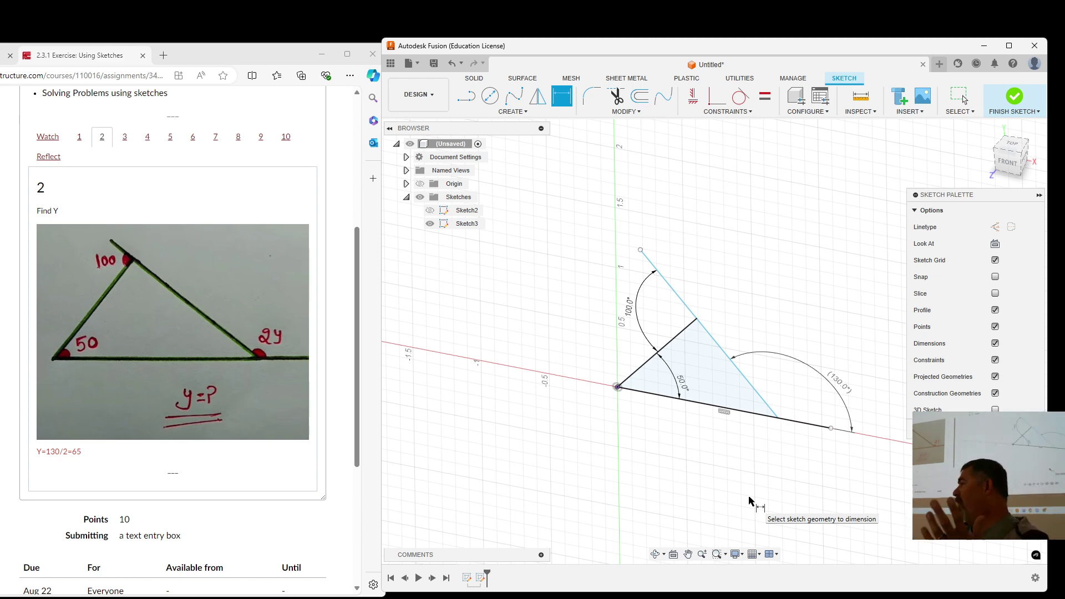
- Drag the triangle's lower right corner along the baseline; the 100°, 50° and 130° angles hold
key(Escape)
click(783, 426)
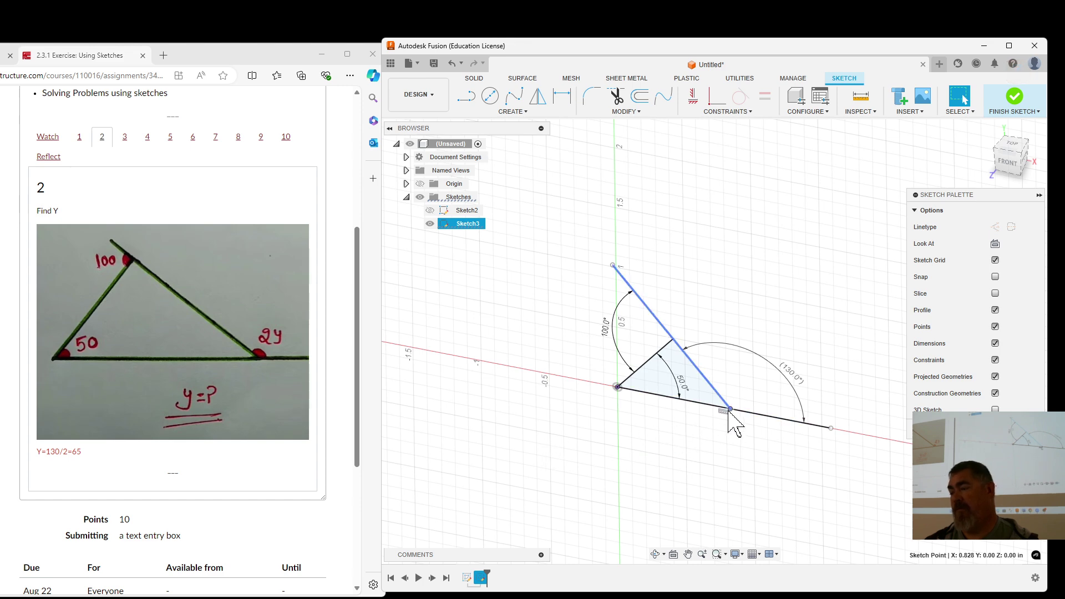
click(738, 417)
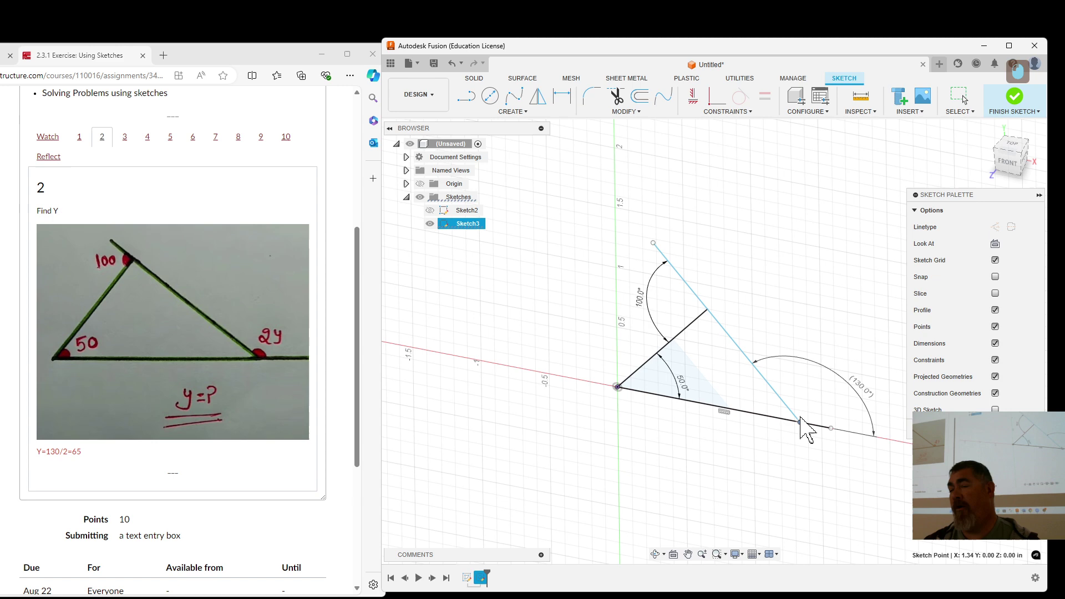